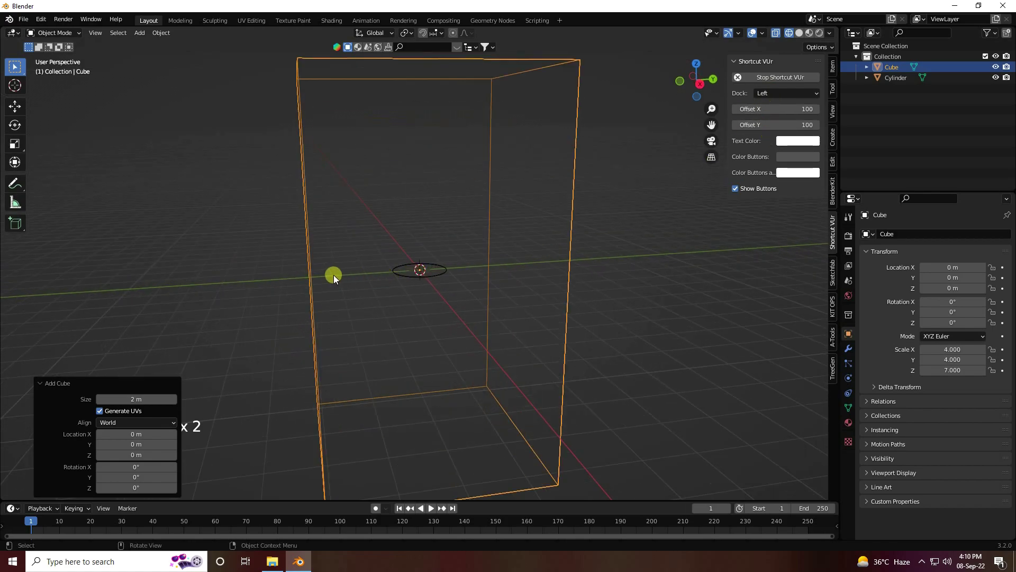
Rename the tall cube to Domain and set its Location Z to 6 m, checking it from the front view
{"action": "left_click", "coordinate": [310, 274]}
{"action": "key", "text": "KP_1"}
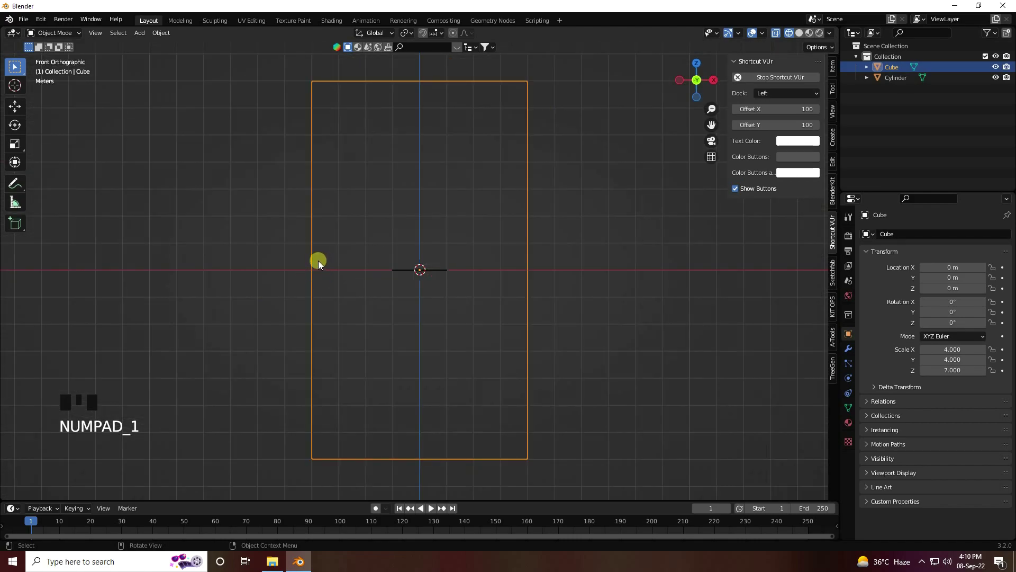
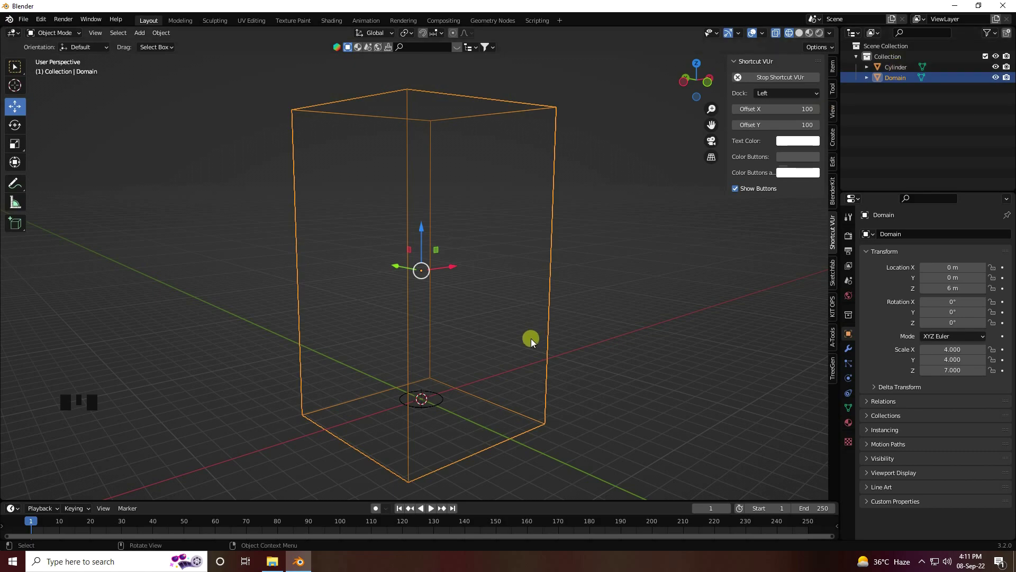
{"action": "left_click_drag", "start_coordinate": [460, 393], "coordinate": [427, 427]}
{"action": "scroll", "scroll_direction": "up", "scroll_amount": 3}
Add Fluid physics to Domain as a Domain of type Gas, then make the Cylinder active
{"action": "left_click_drag", "start_coordinate": [435, 382], "coordinate": [861, 383]}
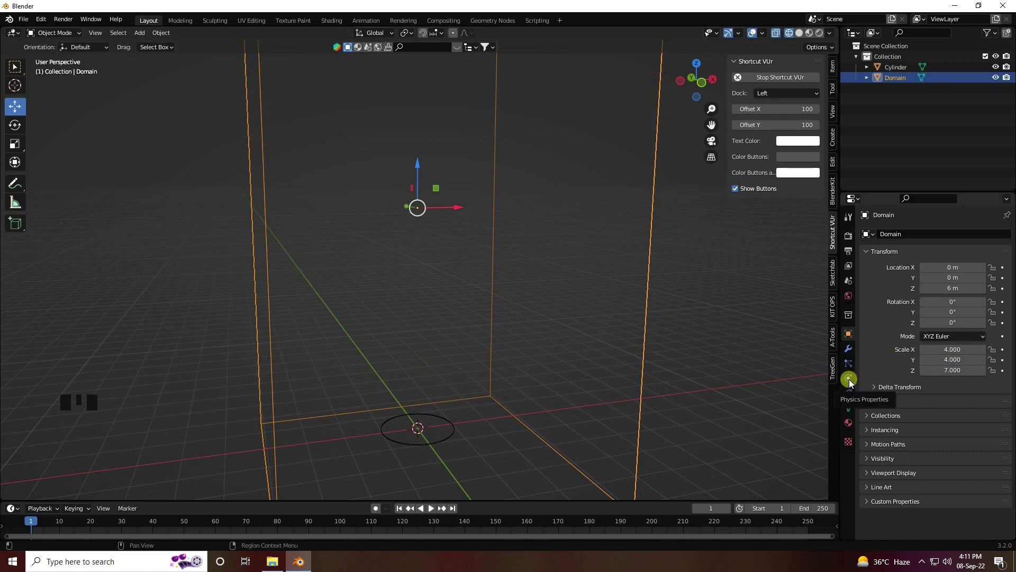
{"action": "left_click", "coordinate": [854, 383]}
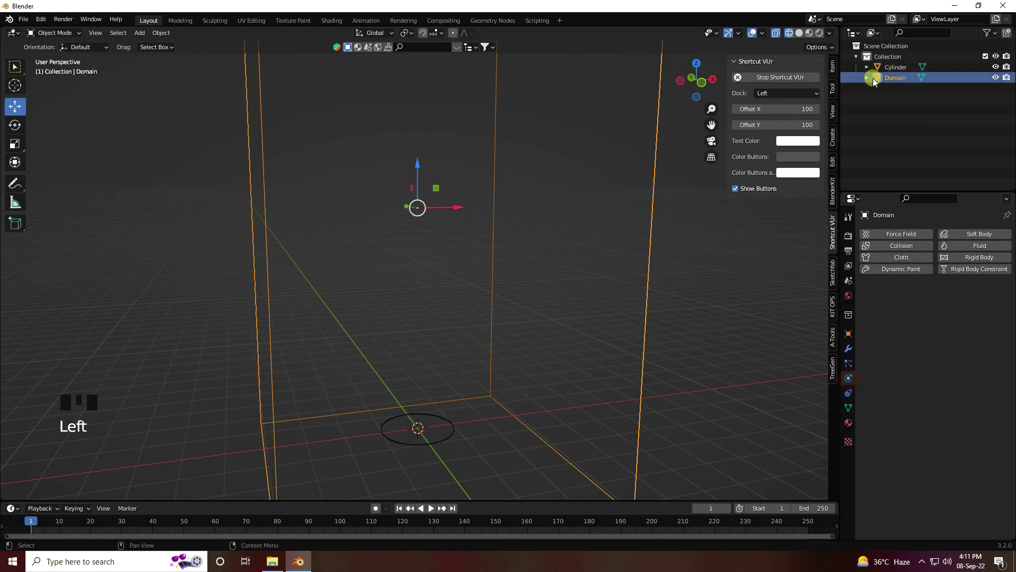
{"action": "scroll", "scroll_direction": "down", "scroll_amount": 3}
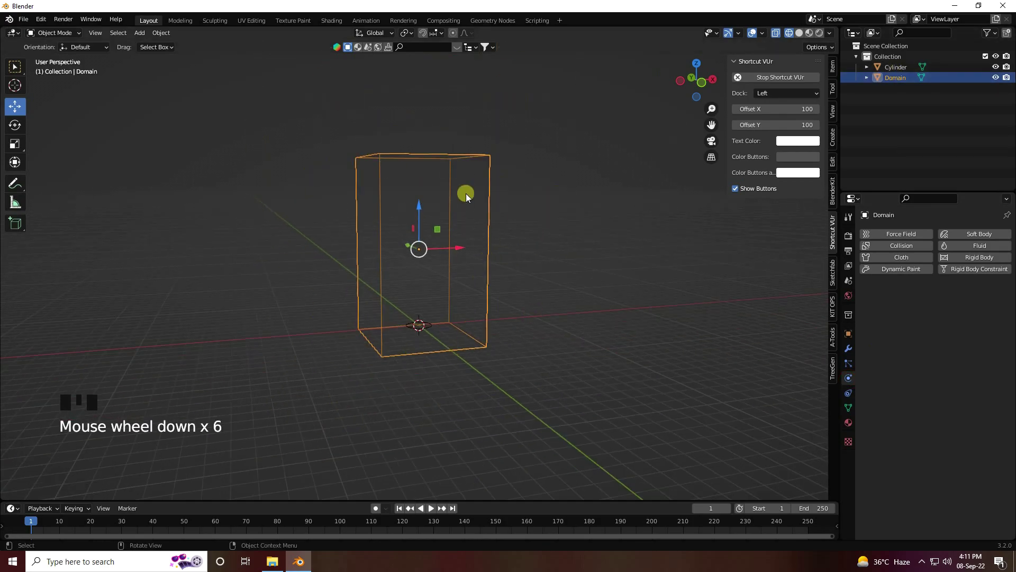
{"action": "scroll", "scroll_direction": "up", "scroll_amount": 3}
{"action": "left_click_drag", "start_coordinate": [989, 246], "coordinate": [914, 339]}
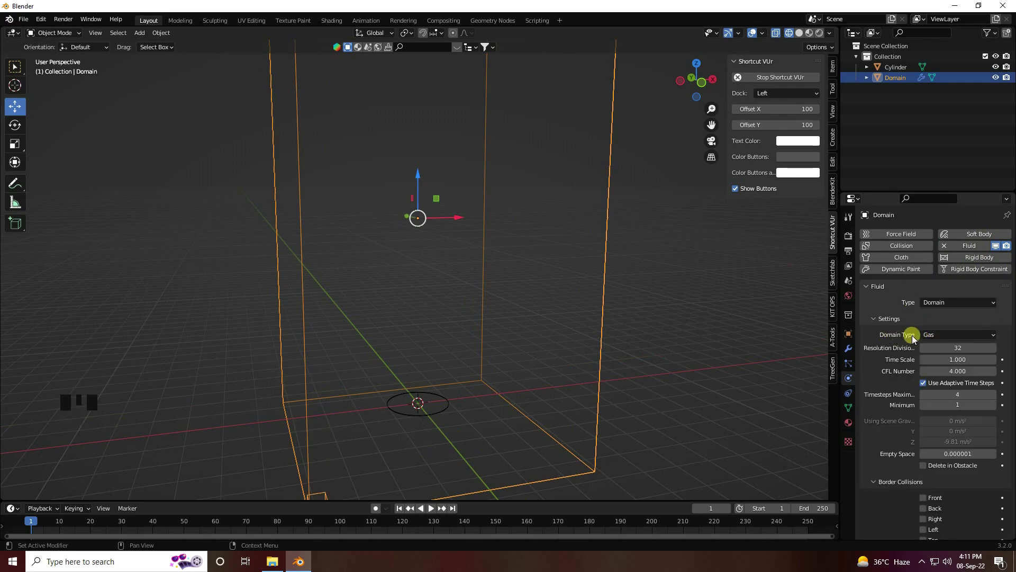
{"action": "left_click", "coordinate": [903, 72]}
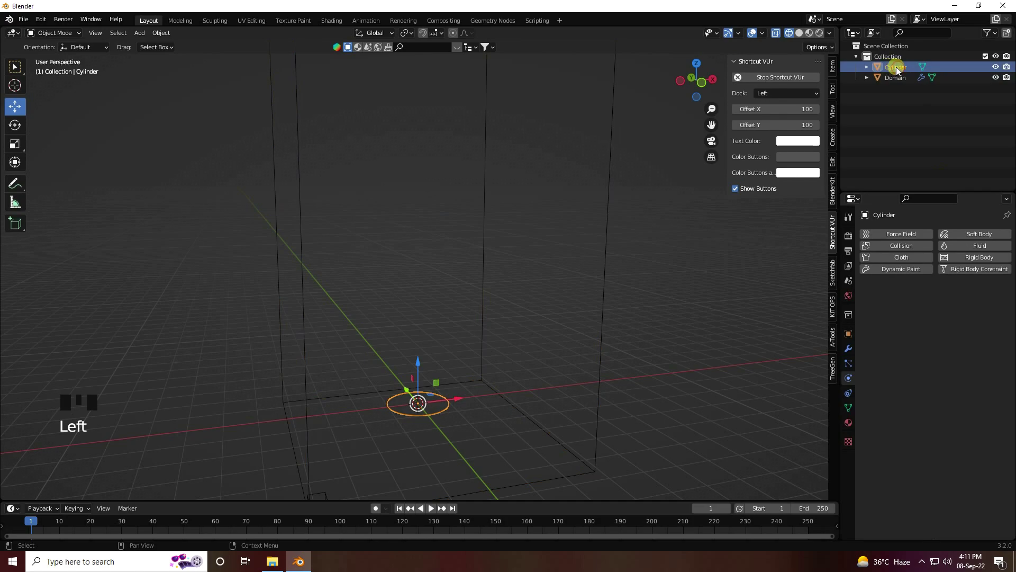
Give the Cylinder Fluid physics as a Flow source emitting Fire + Smoke
{"action": "left_click_drag", "start_coordinate": [976, 249], "coordinate": [937, 356]}
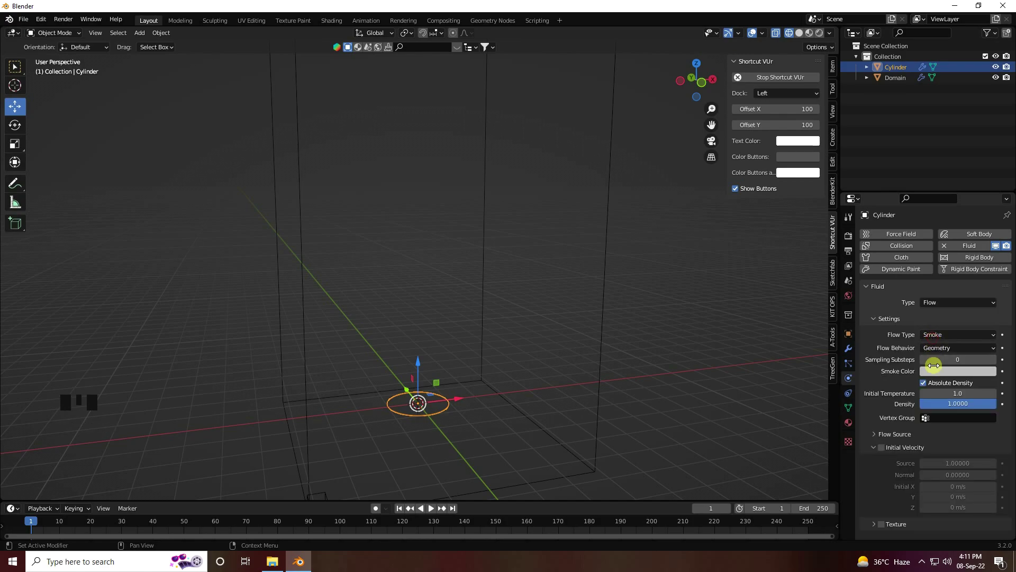
{"action": "left_click_drag", "start_coordinate": [945, 337], "coordinate": [903, 358]}
{"action": "left_click", "coordinate": [803, 35]}
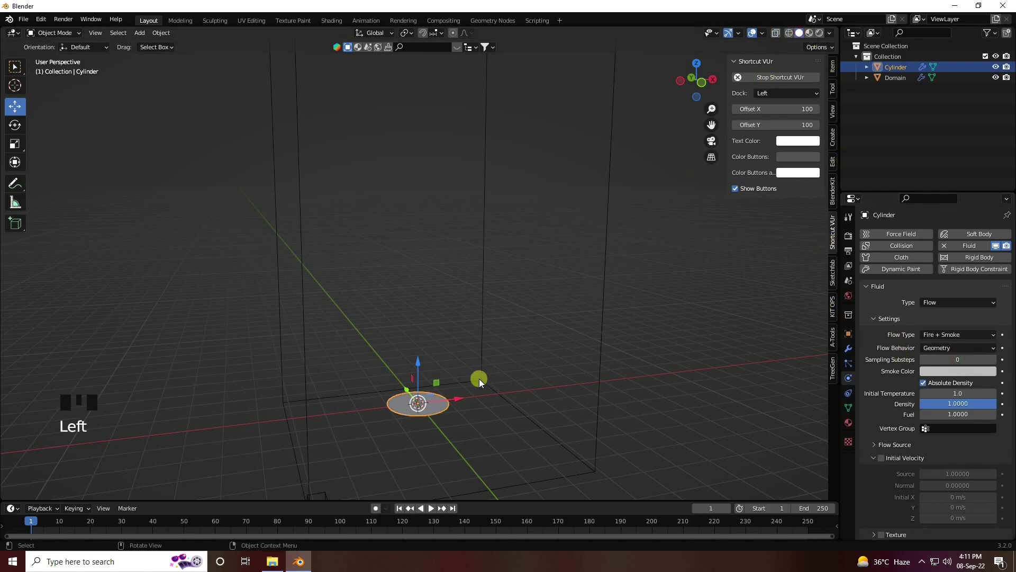
{"action": "scroll", "scroll_direction": "down", "scroll_amount": 3}
{"action": "scroll", "scroll_direction": "up", "scroll_amount": 3}
Select Domain and bake the gas simulation cache for frames 1–250
{"action": "left_click", "coordinate": [896, 77]}
{"action": "left_click_drag", "start_coordinate": [399, 510], "coordinate": [894, 412]}
{"action": "scroll", "scroll_direction": "down", "scroll_amount": 3}
{"action": "left_click_drag", "start_coordinate": [935, 458], "coordinate": [950, 496]}
Set the Cylinder's flow to Inflow with 2 sampling substeps and density 1.5, then reselect Domain
{"action": "left_click_drag", "start_coordinate": [401, 514], "coordinate": [433, 513]}
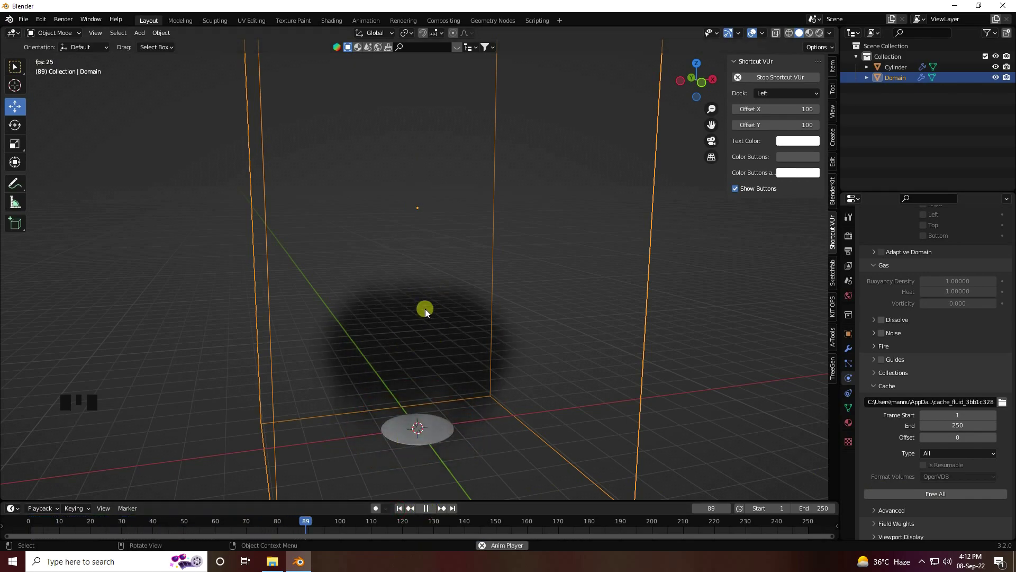
{"action": "left_click_drag", "start_coordinate": [431, 511], "coordinate": [896, 69]}
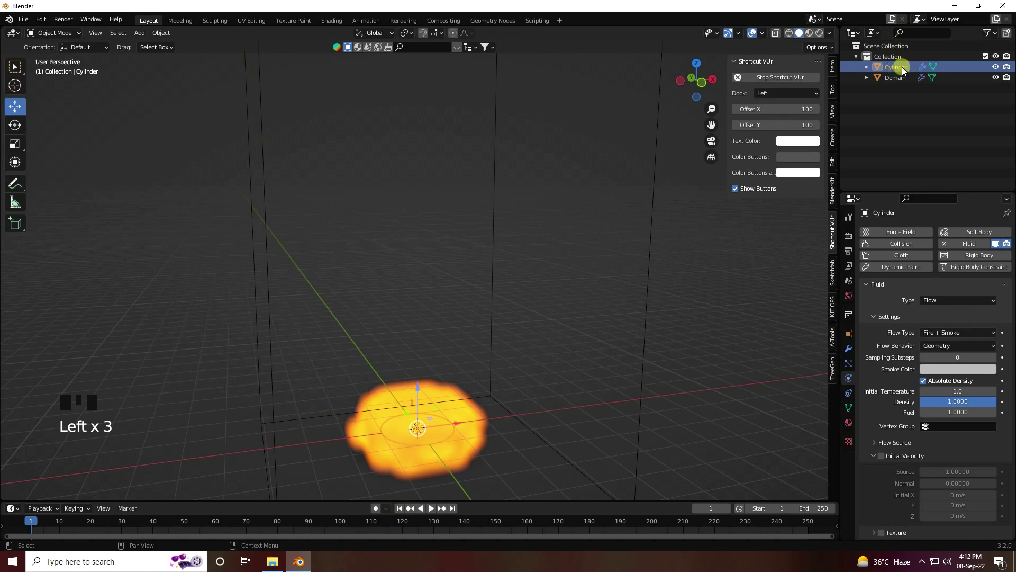
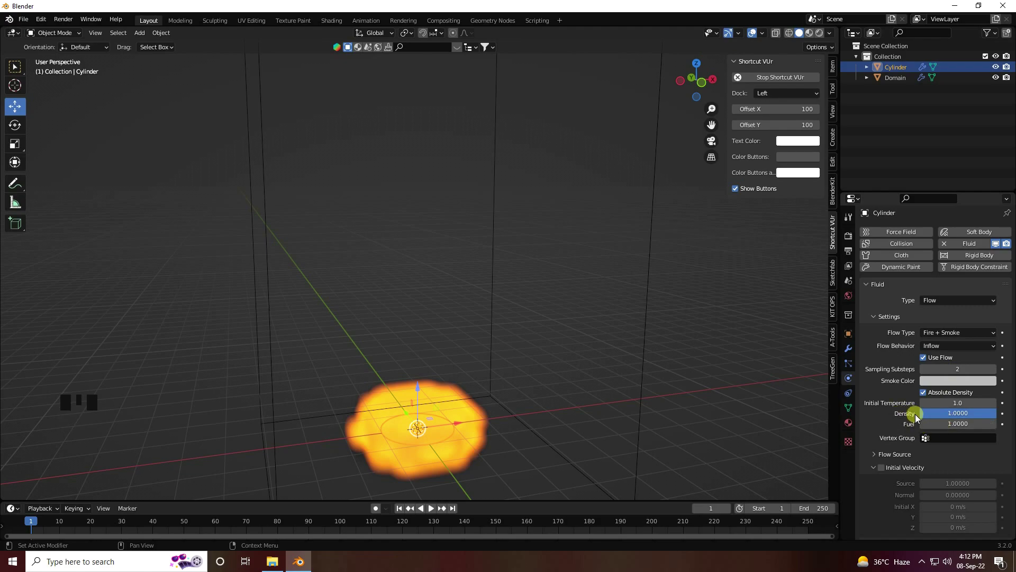
{"action": "left_click", "coordinate": [944, 416]}
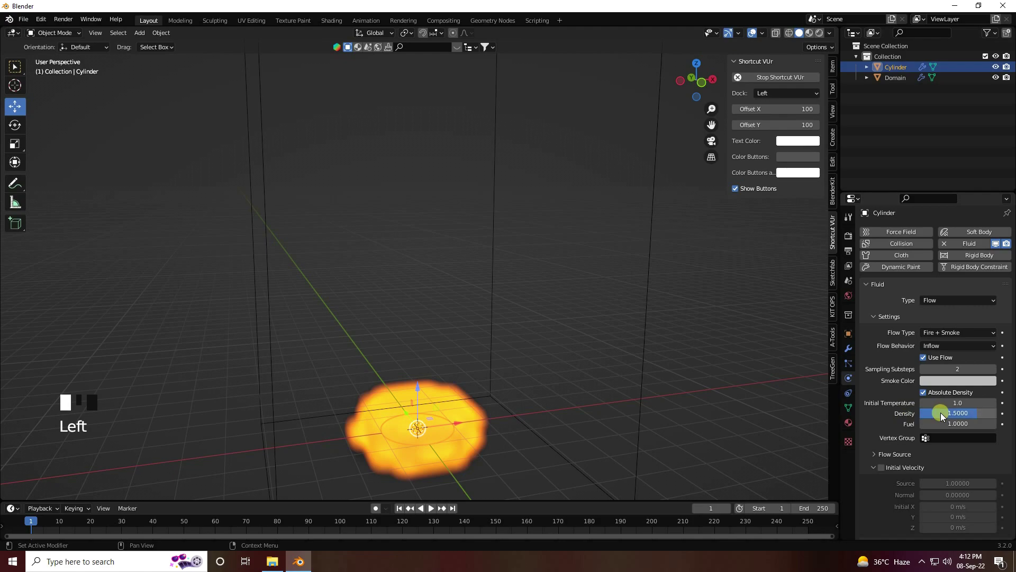
{"action": "left_click", "coordinate": [898, 80]}
{"action": "scroll", "scroll_direction": "down", "scroll_amount": 3}
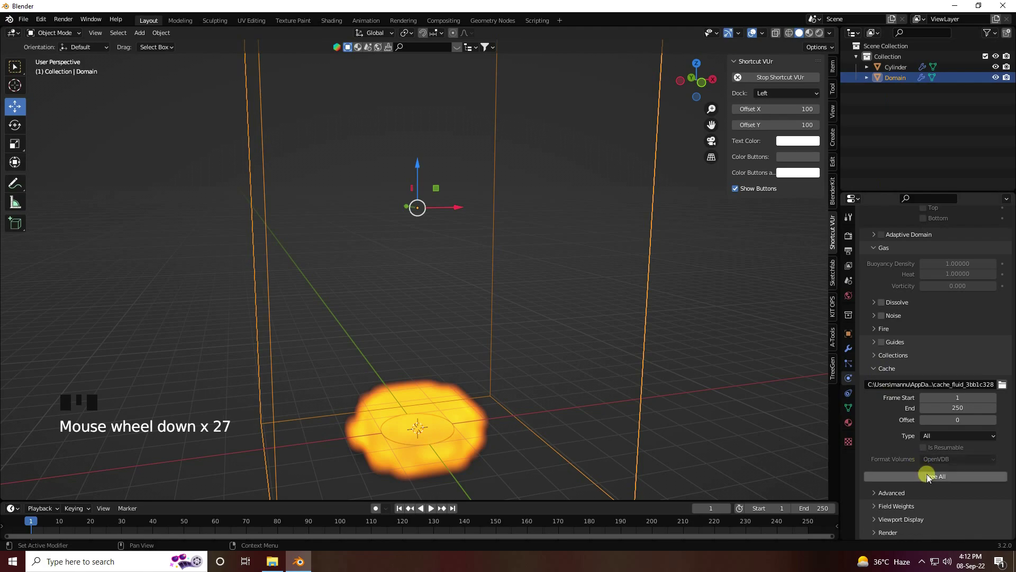
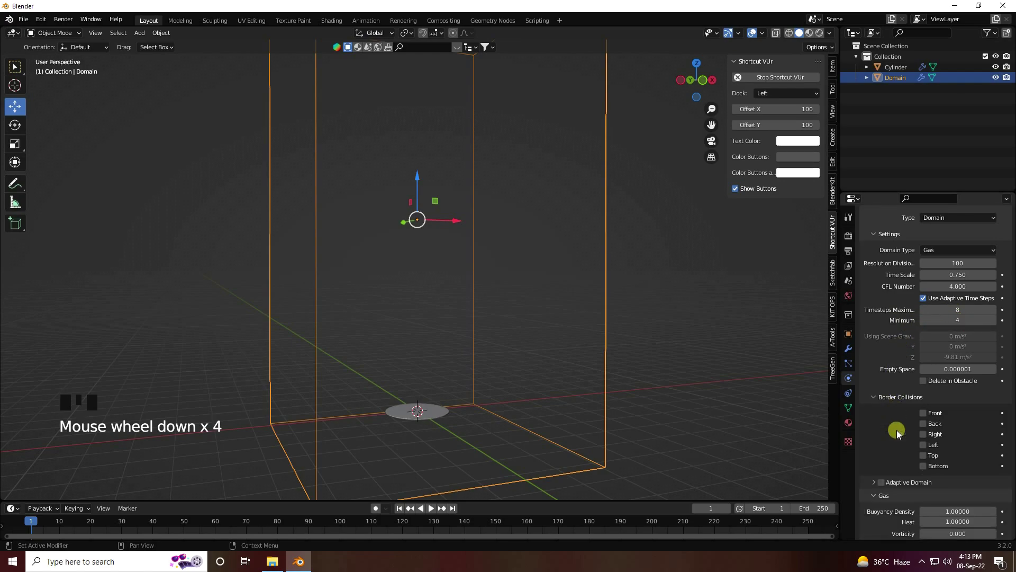
Enable Noise on the gas domain, expand the Fire settings and start Bake All
{"action": "scroll", "scroll_direction": "down", "scroll_amount": 3}
{"action": "scroll", "scroll_direction": "down", "scroll_amount": 3}
{"action": "left_click", "coordinate": [887, 386]}
{"action": "left_click_drag", "start_coordinate": [879, 385], "coordinate": [884, 429]}
{"action": "left_click_drag", "start_coordinate": [876, 423], "coordinate": [953, 452]}
{"action": "scroll", "scroll_direction": "down", "scroll_amount": 3}
{"action": "scroll", "scroll_direction": "up", "scroll_amount": 3}
{"action": "scroll", "scroll_direction": "down", "scroll_amount": 3}
{"action": "left_click_drag", "start_coordinate": [942, 481], "coordinate": [312, 519]}
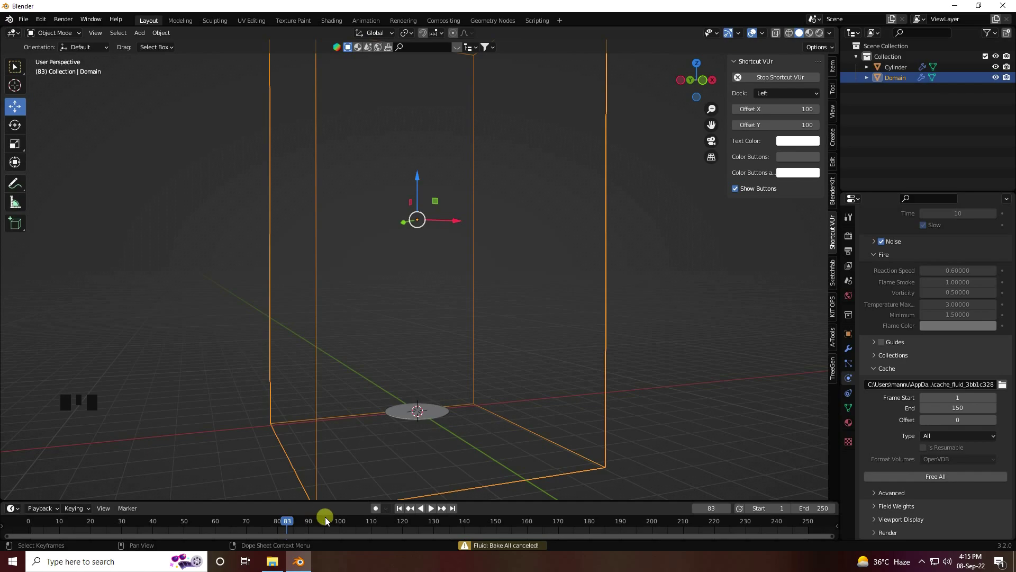
Play the partially baked fire simulation in the viewport and orbit to view the flames
{"action": "left_click_drag", "start_coordinate": [400, 510], "coordinate": [440, 514]}
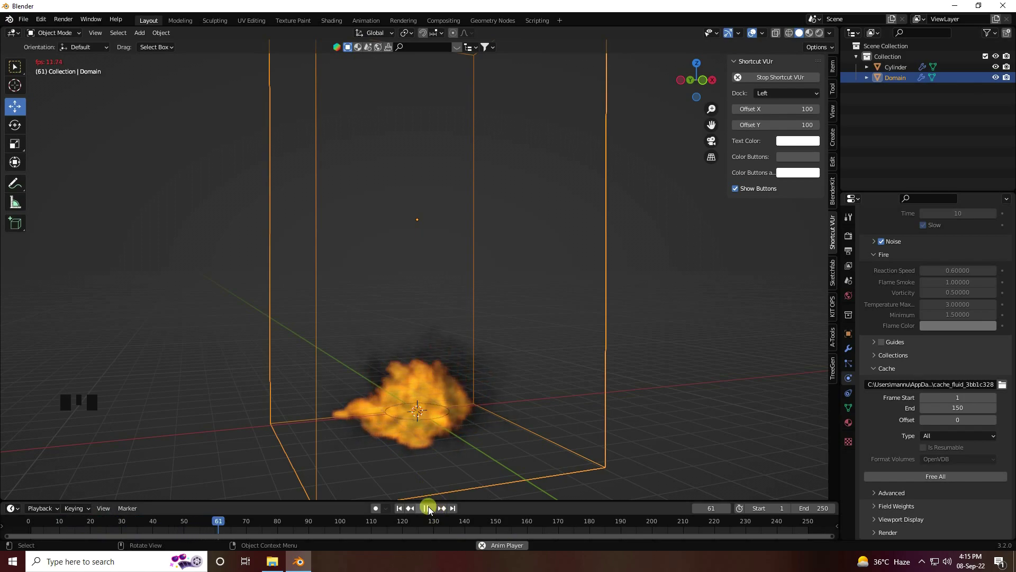
{"action": "left_click", "coordinate": [432, 509]}
{"action": "scroll", "scroll_direction": "down", "scroll_amount": 3}
{"action": "scroll", "scroll_direction": "up", "scroll_amount": 3}
{"action": "left_click_drag", "start_coordinate": [428, 430], "coordinate": [419, 395]}
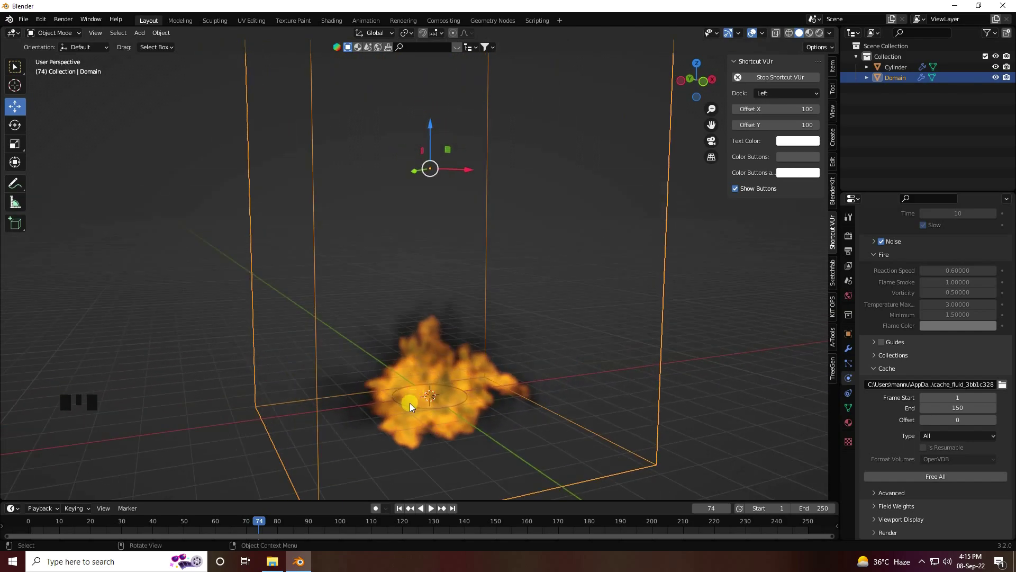
Free the old bake, add a Vortex force field, and rebake the Domain
{"action": "left_click_drag", "start_coordinate": [403, 512], "coordinate": [681, 226]}
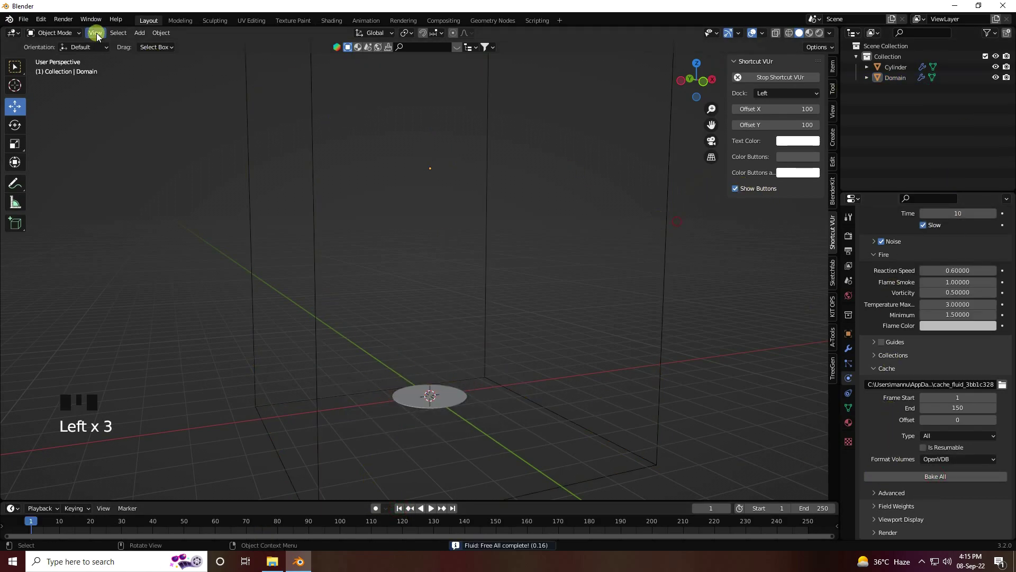
{"action": "left_click_drag", "start_coordinate": [146, 33], "coordinate": [245, 260]}
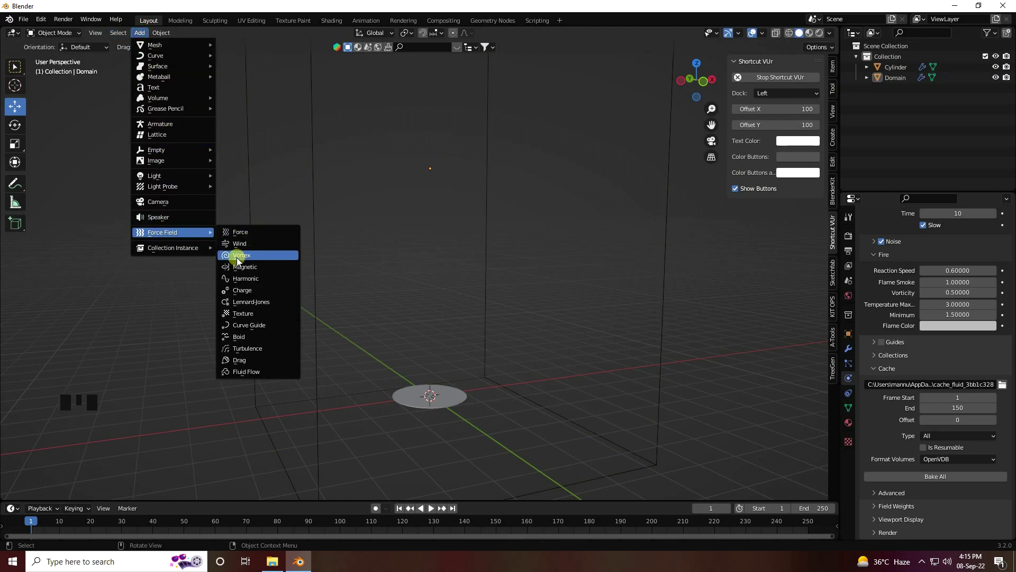
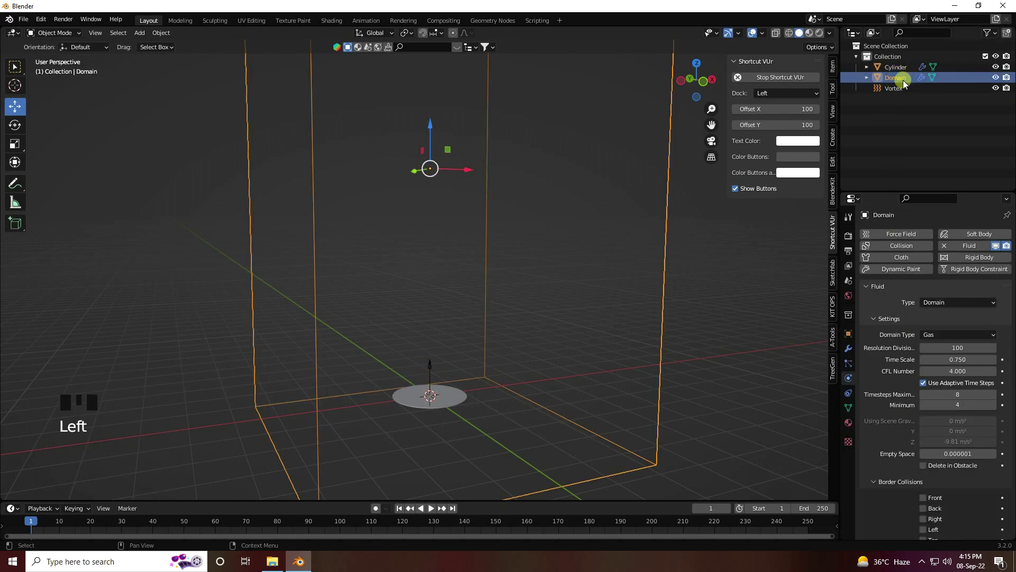
{"action": "scroll", "scroll_direction": "down", "scroll_amount": 3}
Play the vortex-stirred bake through frame 128 and add a Plane mesh as the floor
{"action": "left_click_drag", "start_coordinate": [948, 479], "coordinate": [406, 360]}
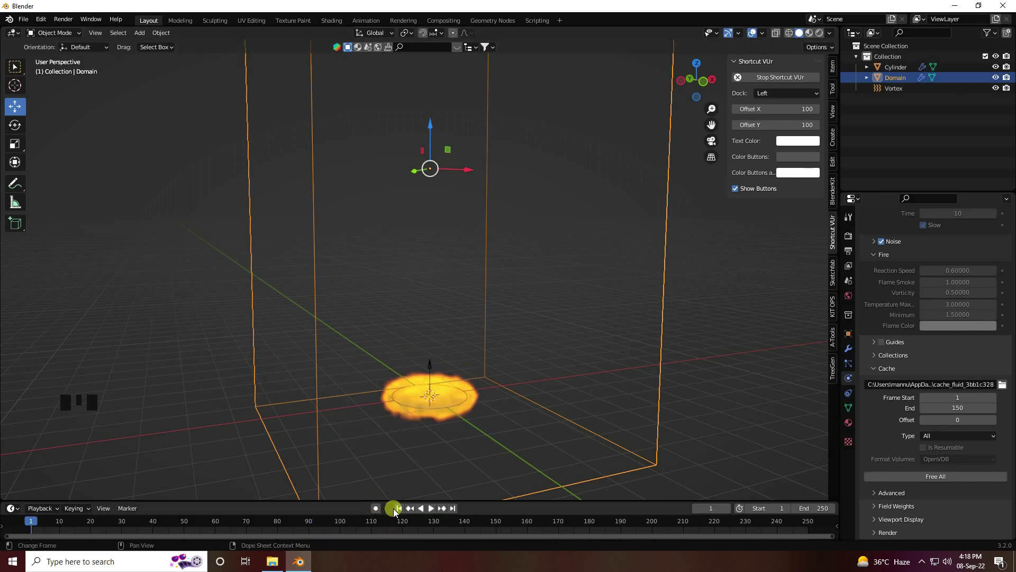
{"action": "left_click_drag", "start_coordinate": [401, 512], "coordinate": [447, 421]}
{"action": "left_click_drag", "start_coordinate": [447, 421], "coordinate": [427, 429]}
{"action": "scroll", "scroll_direction": "up", "scroll_amount": 3}
{"action": "left_click_drag", "start_coordinate": [446, 385], "coordinate": [446, 520]}
{"action": "left_click_drag", "start_coordinate": [430, 510], "coordinate": [263, 46]}
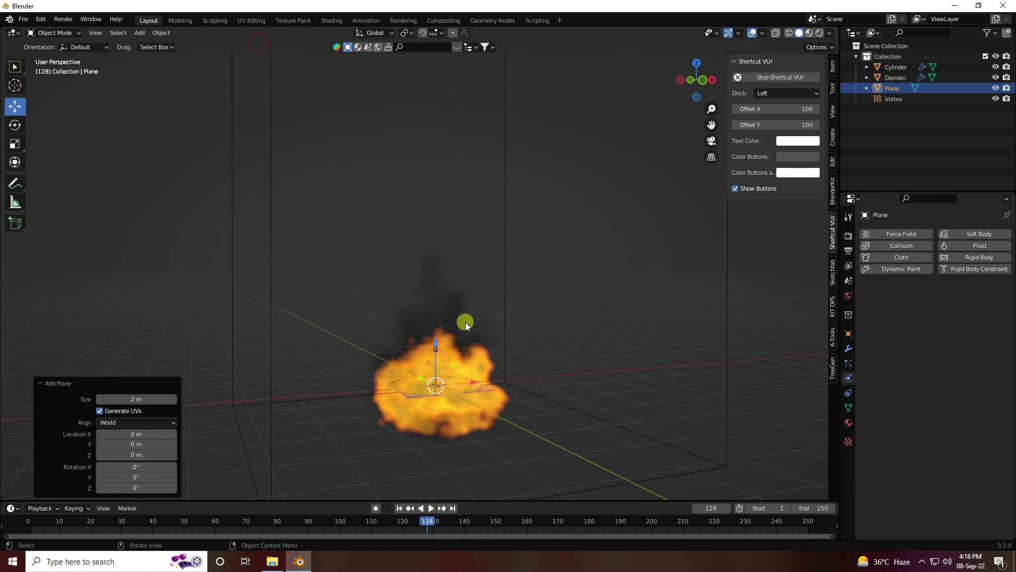
Enlarge the floor plane and give it a Bevel modifier of 0.2 m with 30 segments
{"action": "left_click", "coordinate": [442, 380]}
{"action": "left_click", "coordinate": [442, 388]}
{"action": "left_click", "coordinate": [442, 351]}
{"action": "left_click", "coordinate": [445, 381]}
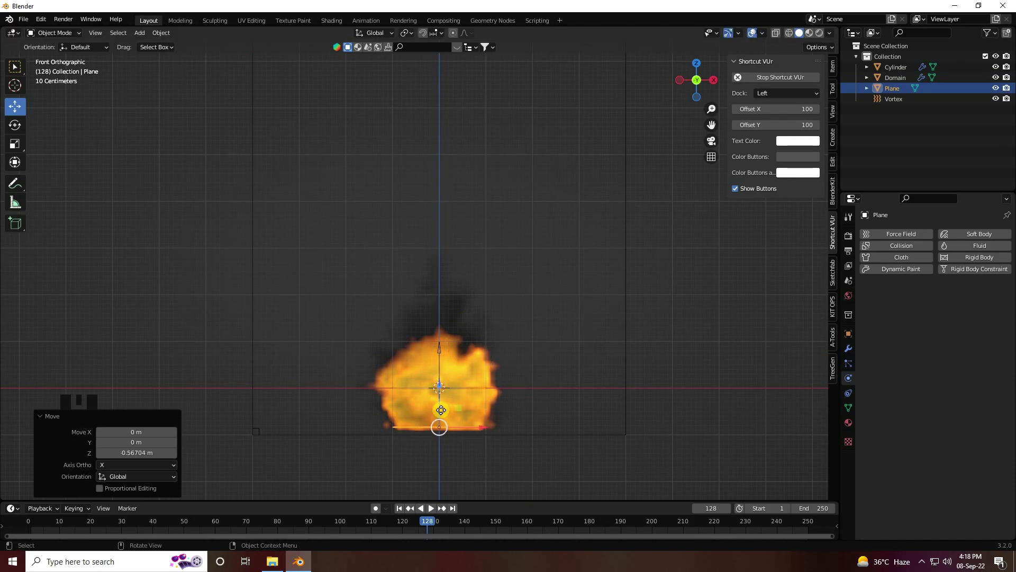
{"action": "left_click_drag", "start_coordinate": [472, 408], "coordinate": [394, 420]}
{"action": "scroll", "scroll_direction": "down", "scroll_amount": 3}
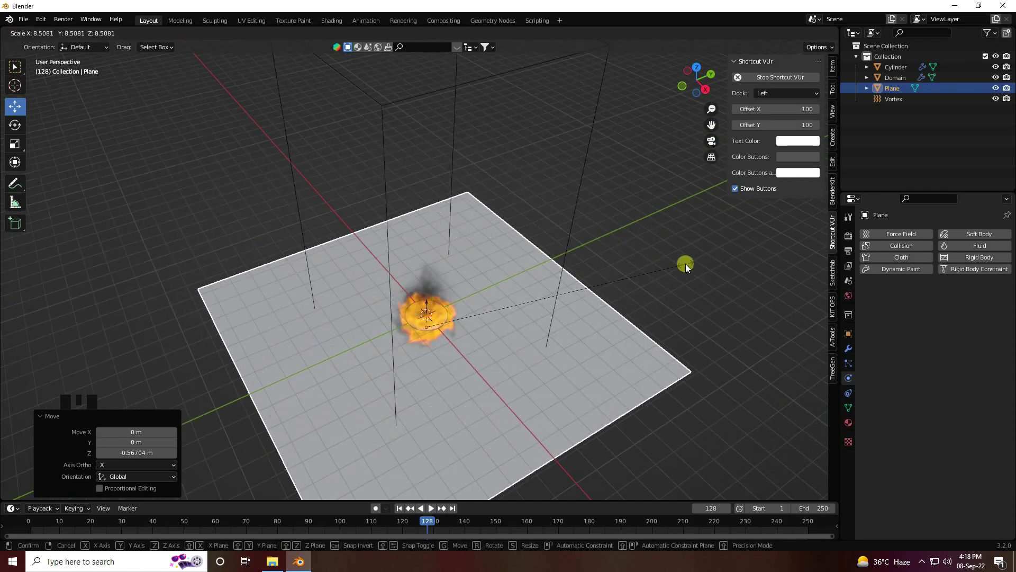
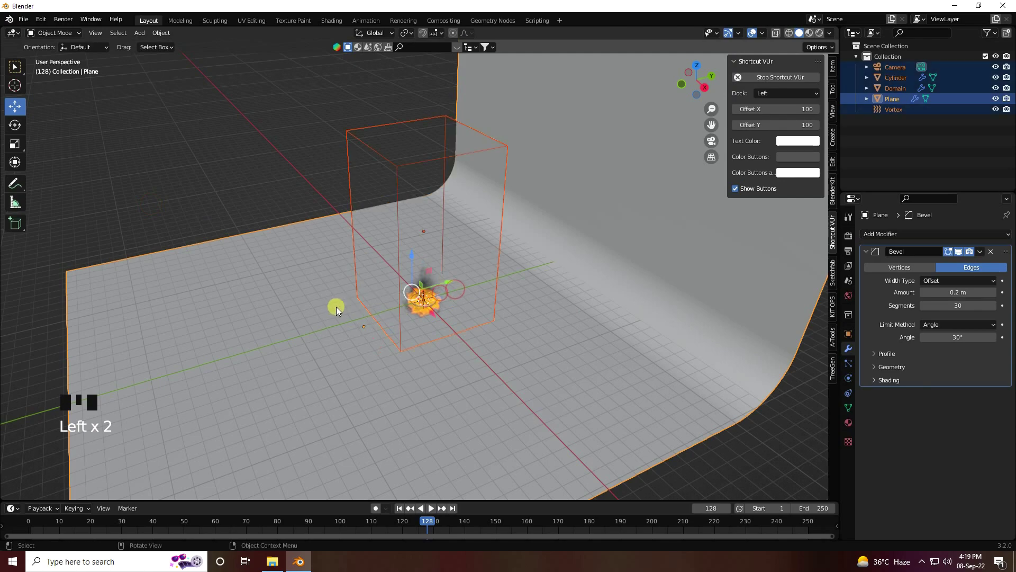
Select the camera to view through it and add a Sun light to the scene
{"action": "left_click", "coordinate": [896, 144]}
{"action": "left_click", "coordinate": [901, 75]}
{"action": "left_click", "coordinate": [465, 293]}
{"action": "left_click", "coordinate": [446, 297]}
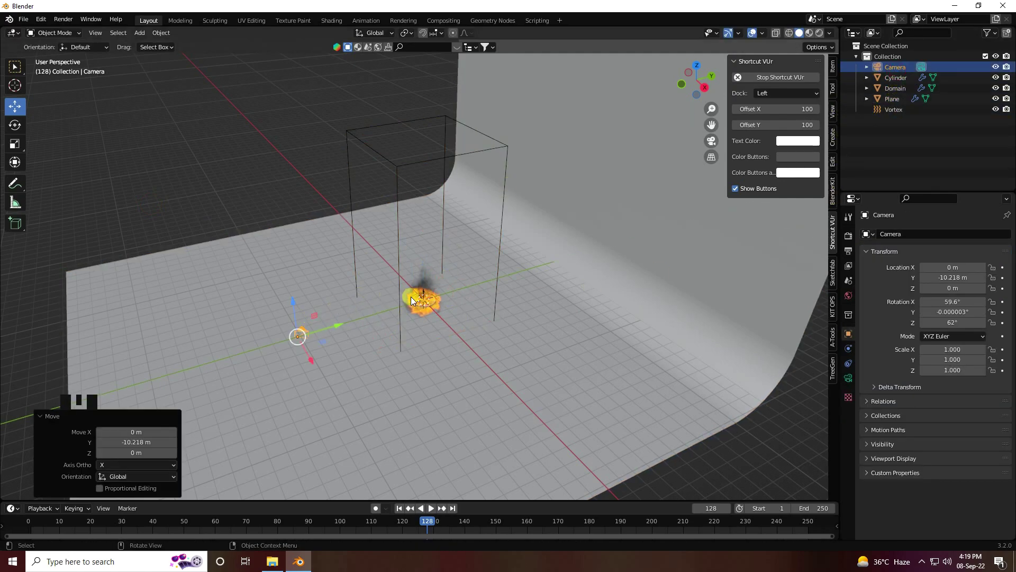
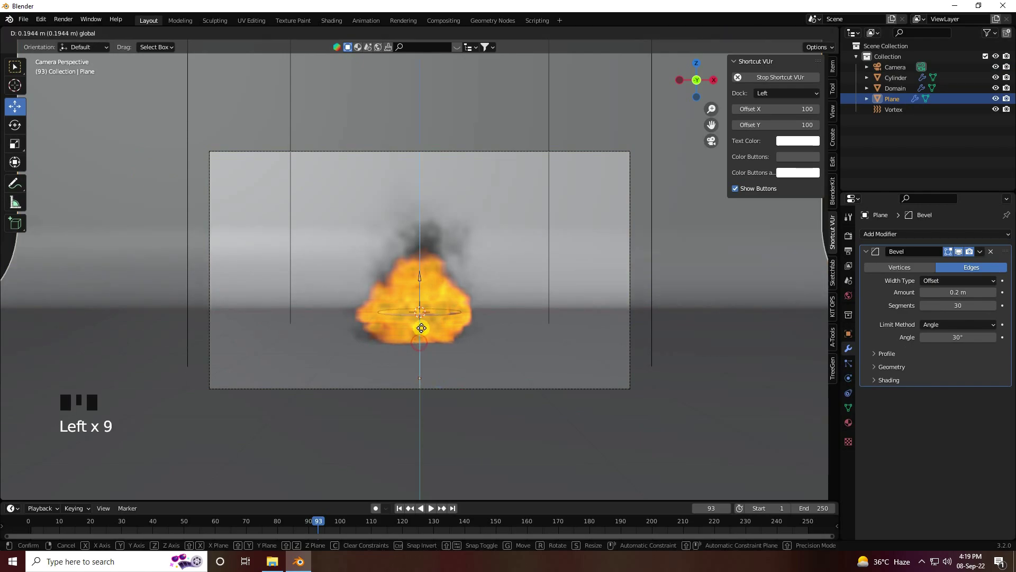
{"action": "left_click_drag", "start_coordinate": [400, 510], "coordinate": [146, 37]}
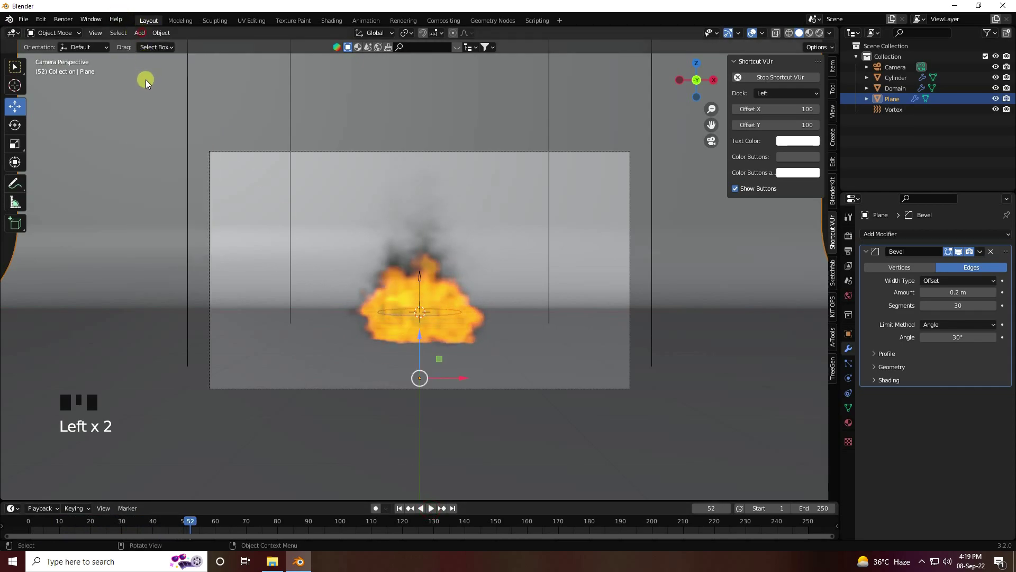
{"action": "left_click_drag", "start_coordinate": [144, 37], "coordinate": [245, 189]}
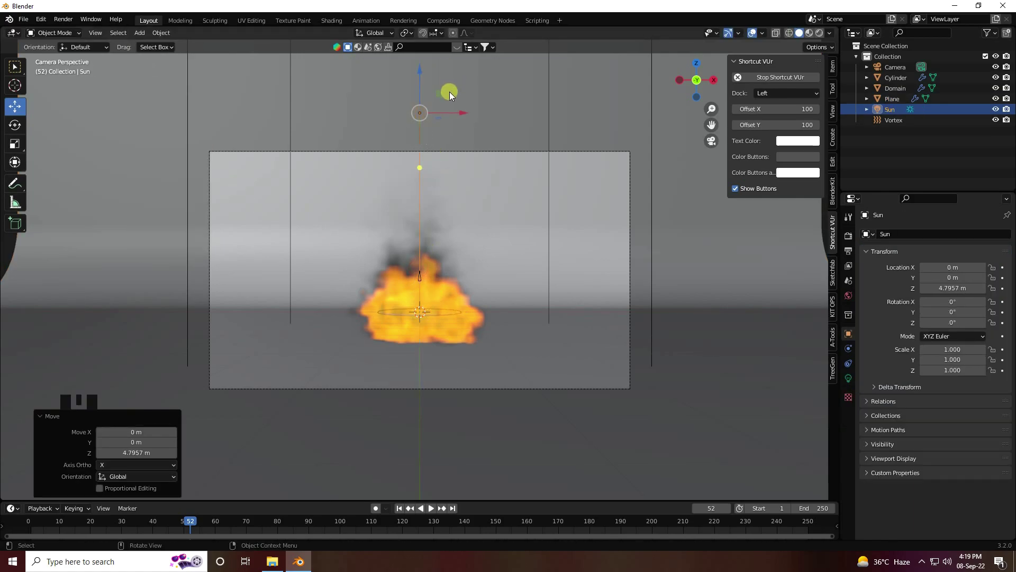
Raise and tilt the Sun light, then add an Area light
{"action": "left_click", "coordinate": [461, 113]}
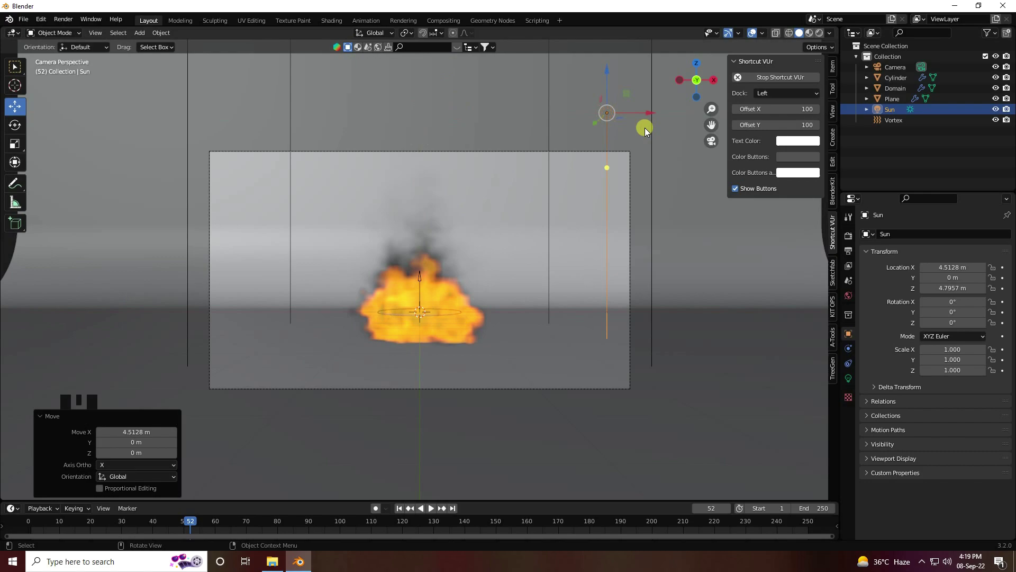
{"action": "left_click_drag", "start_coordinate": [17, 127], "coordinate": [643, 93]}
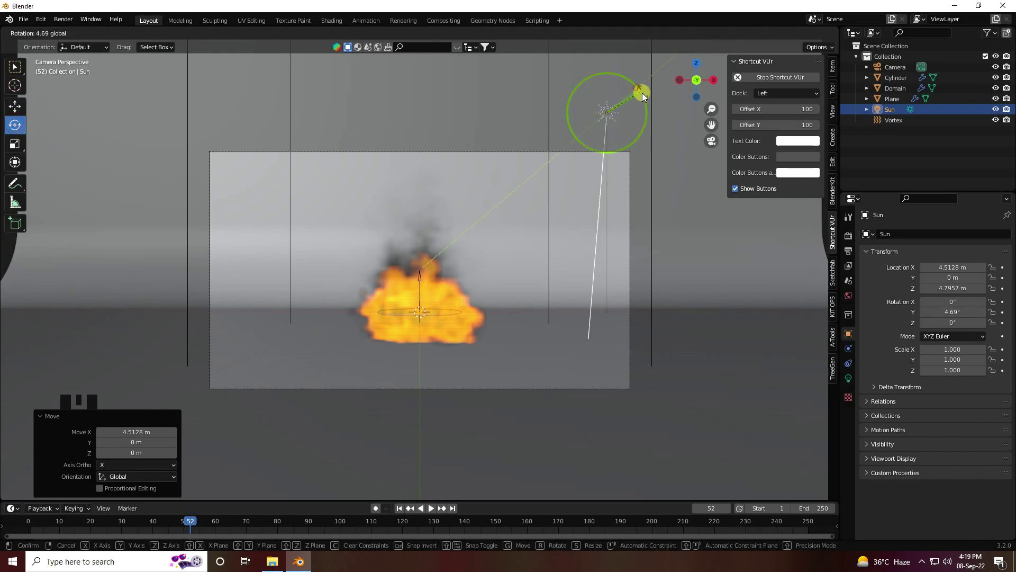
{"action": "left_click", "coordinate": [661, 123]}
{"action": "left_click_drag", "start_coordinate": [22, 110], "coordinate": [162, 177]}
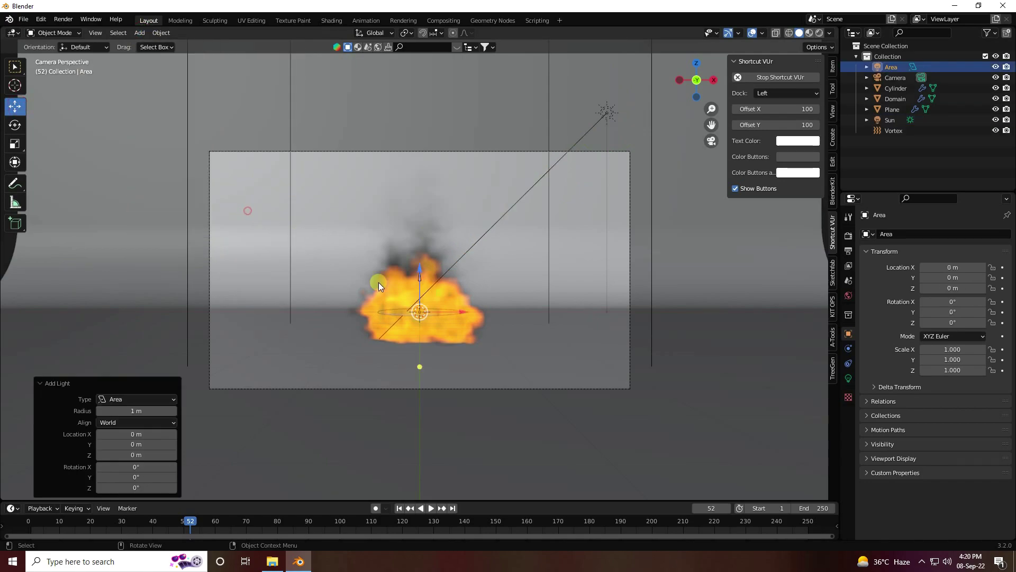
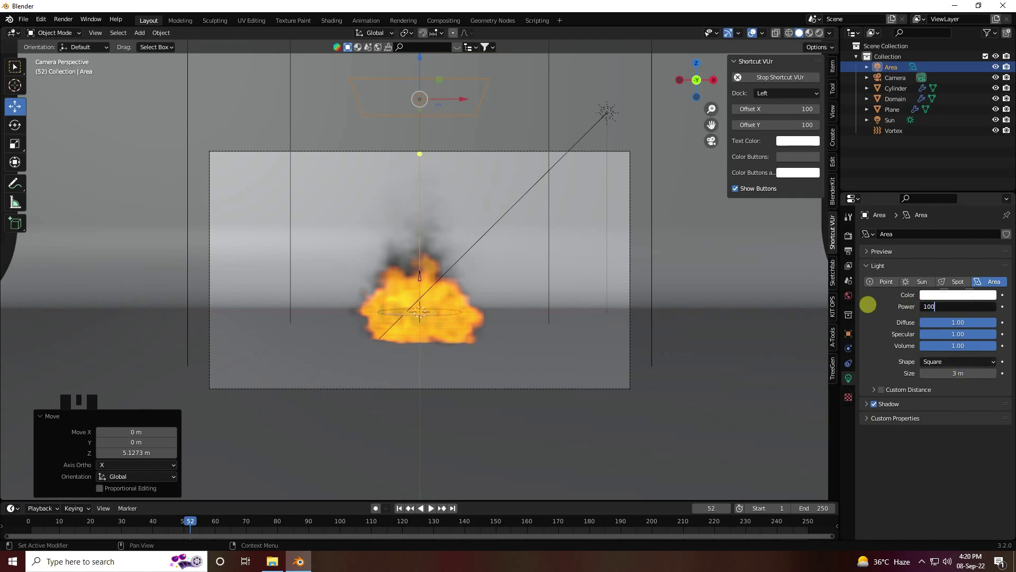
Move the Area light about 5.1 m above the floor at 100 W power and select the floor plane
{"action": "left_click_drag", "start_coordinate": [518, 303], "coordinate": [486, 339]}
{"action": "scroll", "scroll_direction": "down", "scroll_amount": 3}
{"action": "left_click_drag", "start_coordinate": [443, 235], "coordinate": [725, 258]}
{"action": "left_click", "coordinate": [725, 258]}
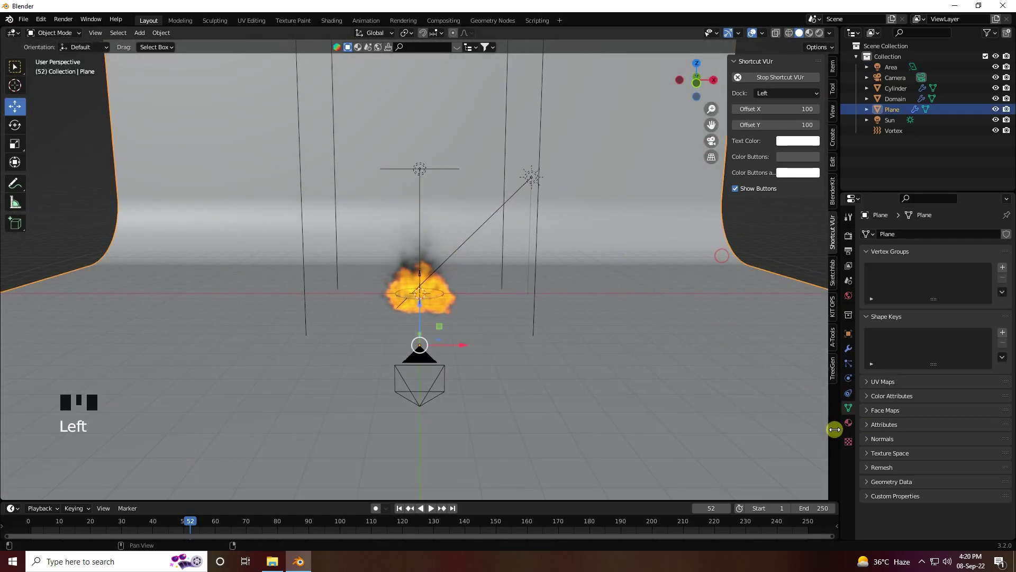
Create a material for the Plane with its base colour set, switch rendering to Cycles on GPU, and select Domain
{"action": "left_click", "coordinate": [852, 425]}
{"action": "left_click_drag", "start_coordinate": [904, 285], "coordinate": [956, 390]}
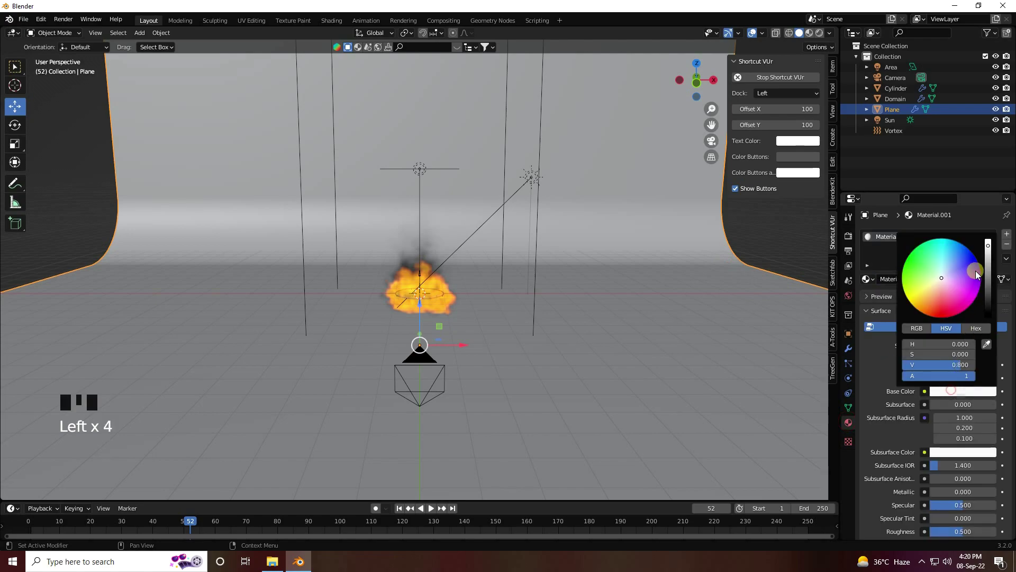
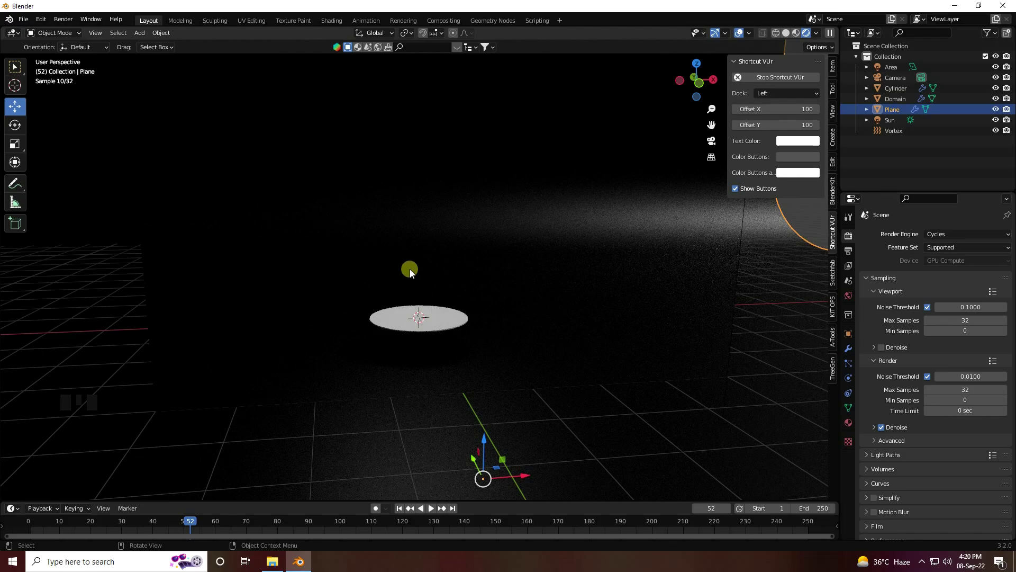
{"action": "left_click", "coordinate": [897, 101]}
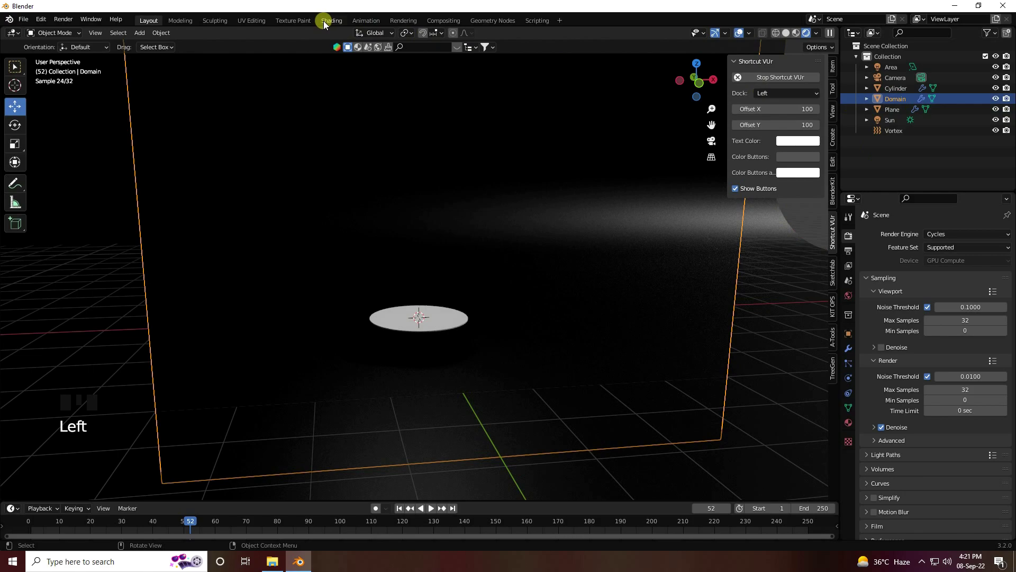
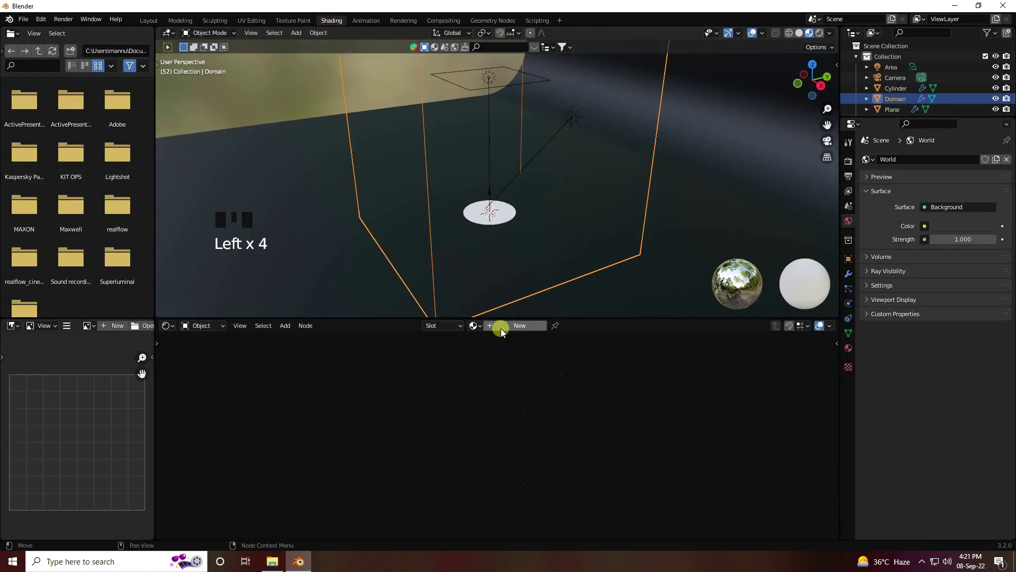
Give the Domain a new material whose Principled Volume, replacing the BSDF, feeds the Volume output at density 40
{"action": "left_click", "coordinate": [457, 383]}
{"action": "left_click_drag", "start_coordinate": [450, 248], "coordinate": [521, 216]}
{"action": "scroll", "scroll_direction": "up", "scroll_amount": 3}
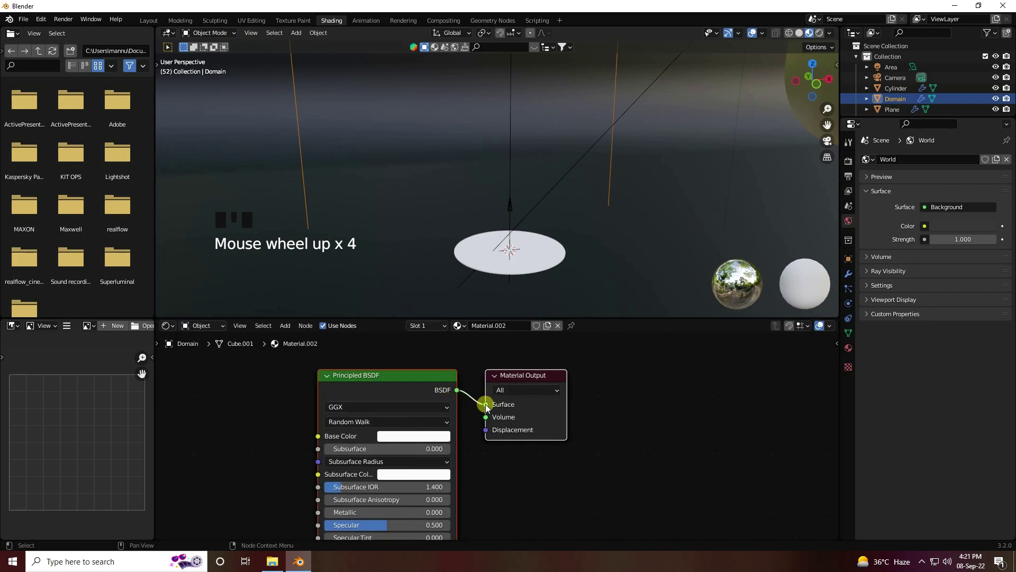
{"action": "left_click_drag", "start_coordinate": [383, 387], "coordinate": [299, 338]}
{"action": "key", "text": "Delete"}
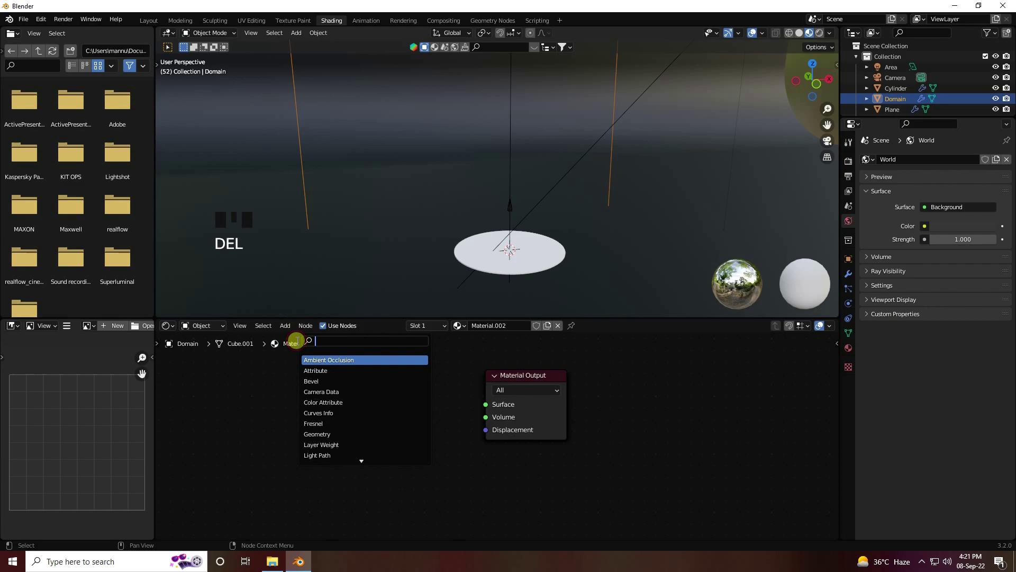
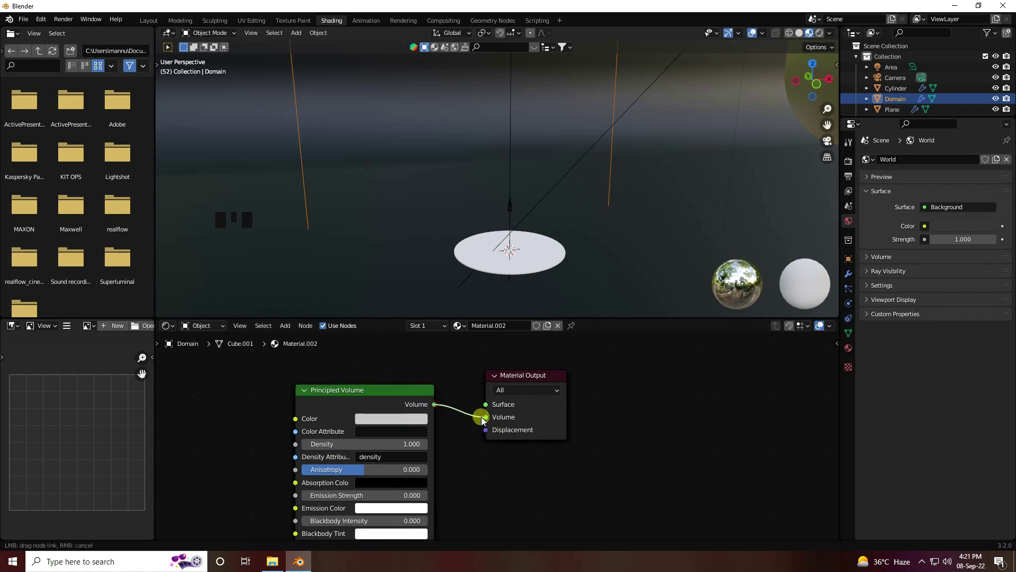
{"action": "left_click", "coordinate": [483, 425]}
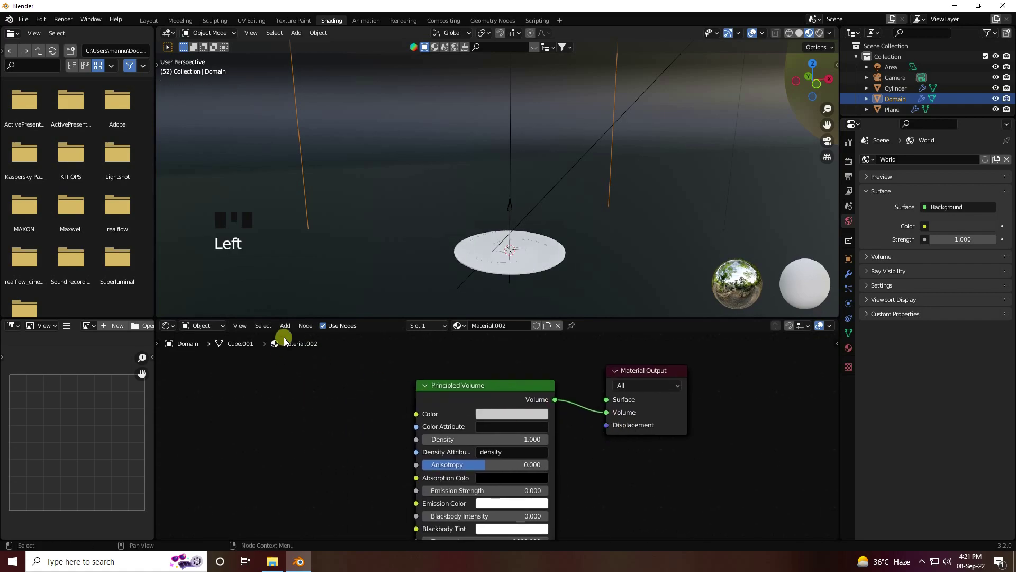
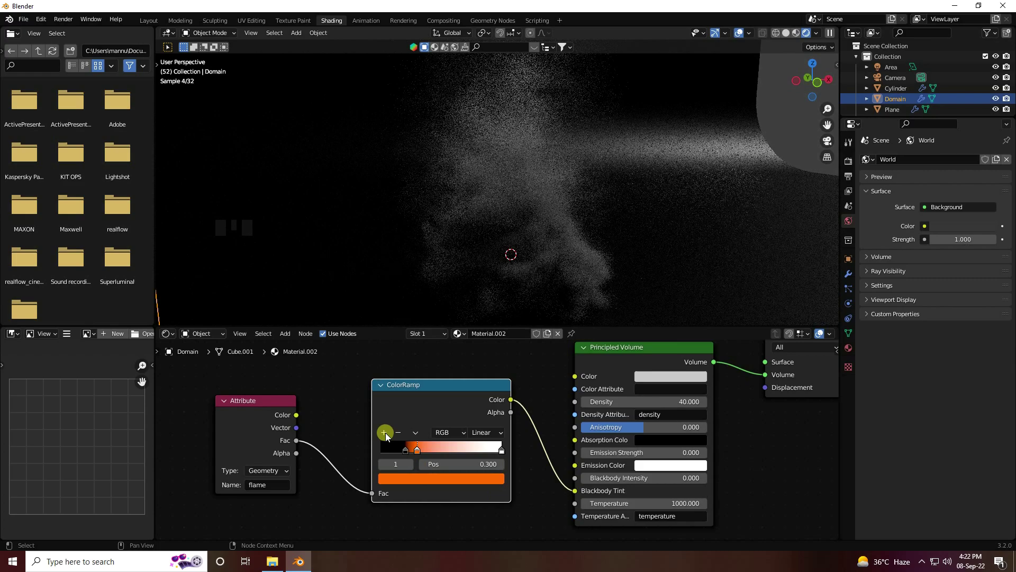
Tune the volume for orange fire (intensity 50, 1400 K), set the World colour to black and view through the camera
{"action": "left_click_drag", "start_coordinate": [386, 435], "coordinate": [469, 484]}
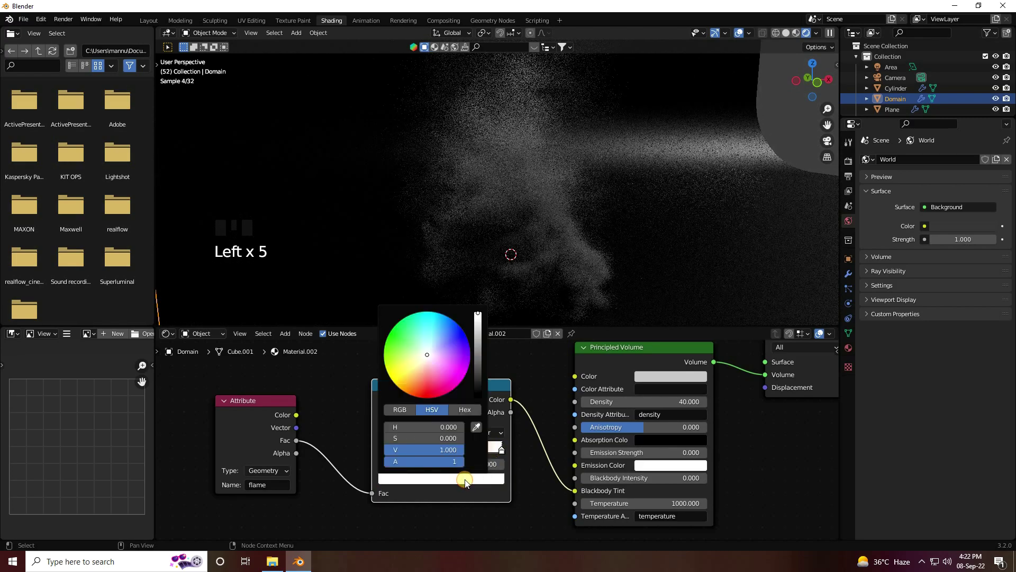
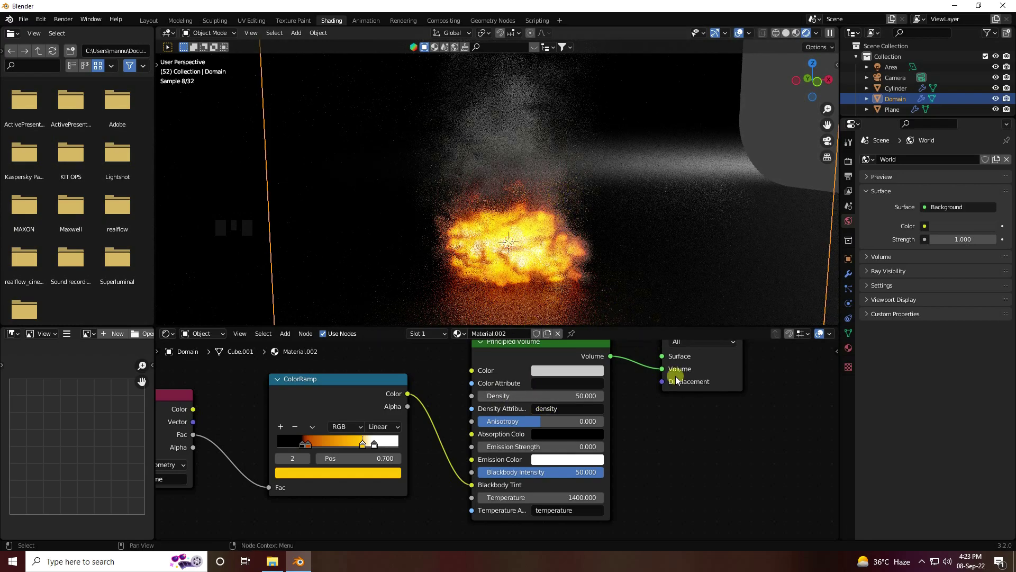
{"action": "left_click", "coordinate": [852, 232]}
{"action": "left_click", "coordinate": [946, 227]}
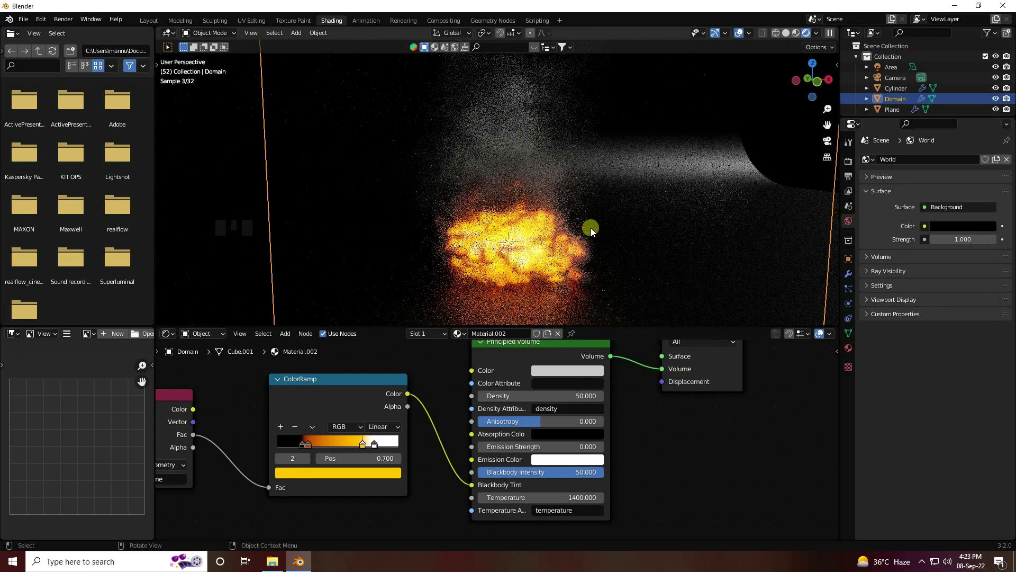
{"action": "key", "text": "KP_0"}
{"action": "scroll", "scroll_direction": "up", "scroll_amount": 3}
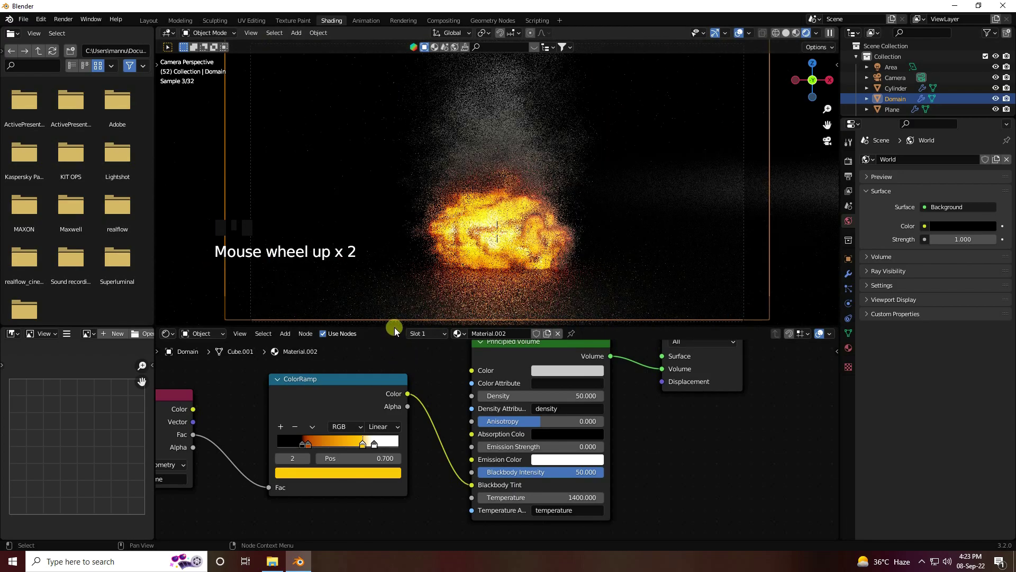
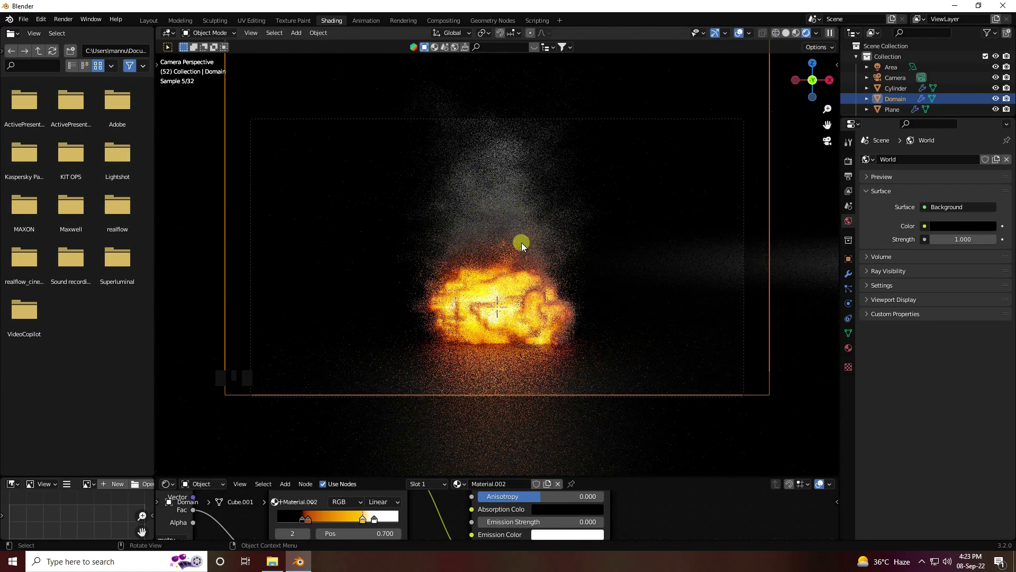
Back in Layout, level the Camera at Y -14.048 m, Z 1.33 m, X 90°, then show Domain's physics settings
{"action": "left_click", "coordinate": [151, 22]}
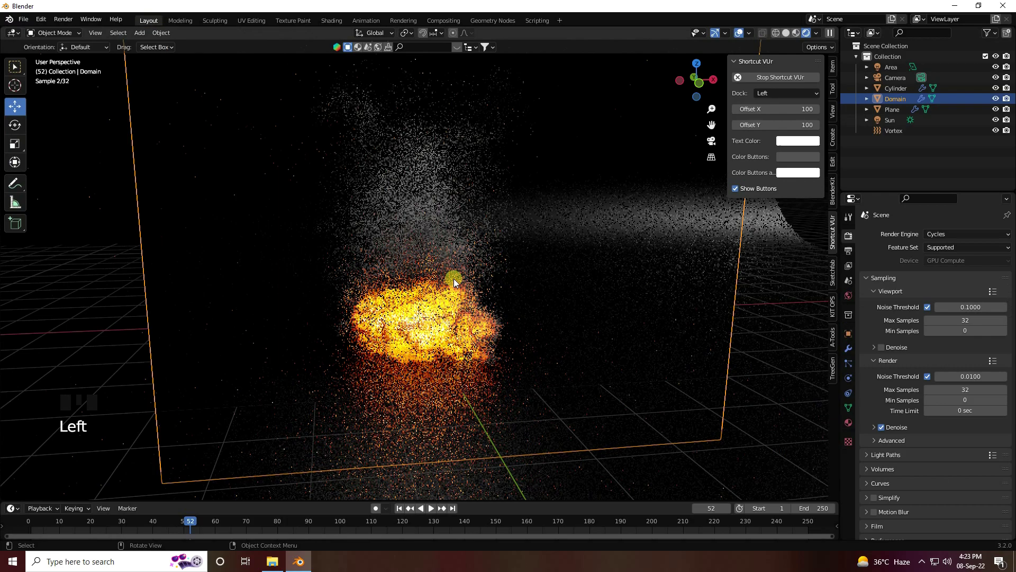
{"action": "key", "text": "KP_0"}
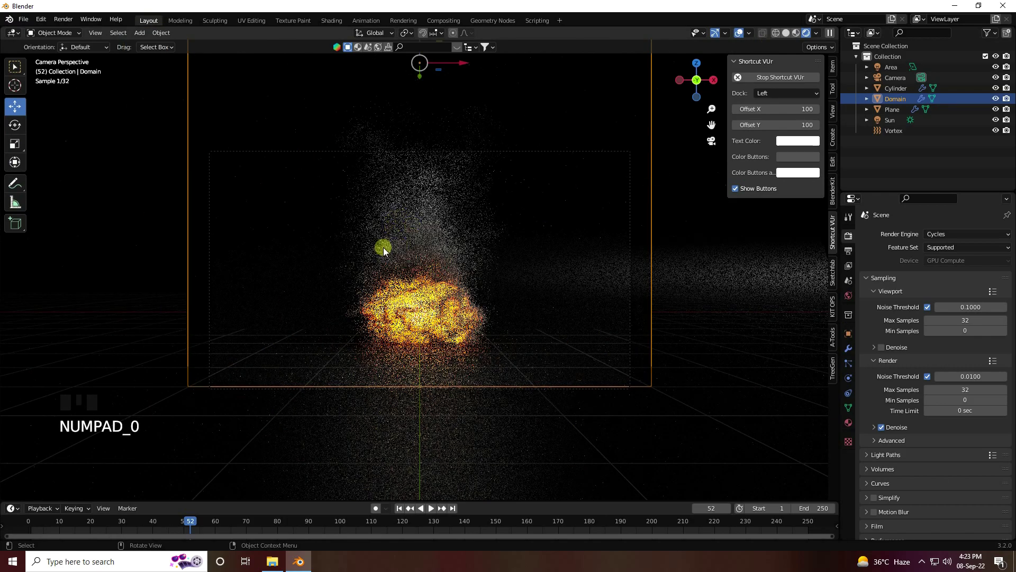
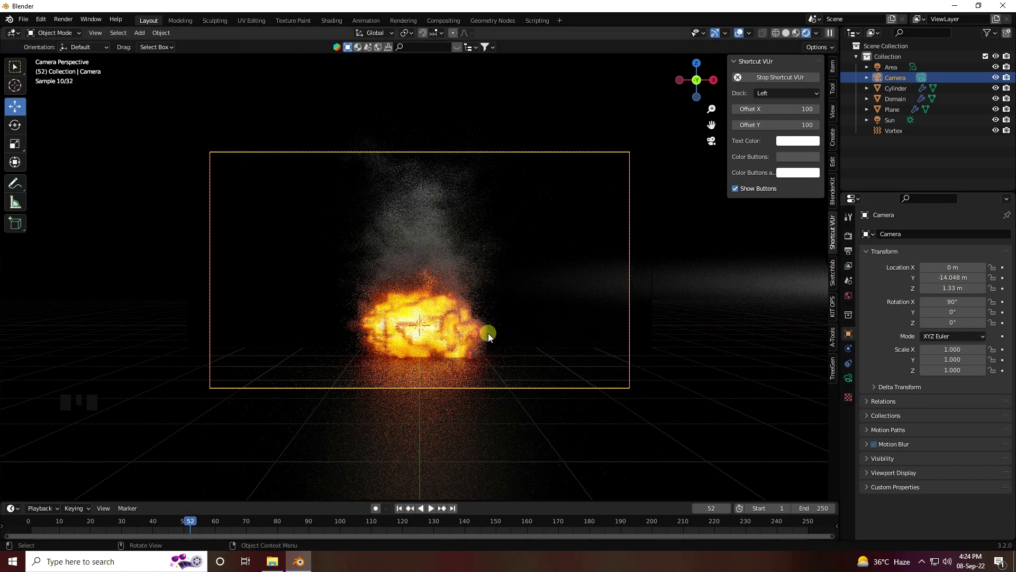
{"action": "key", "text": "Left"}
{"action": "left_click", "coordinate": [853, 382]}
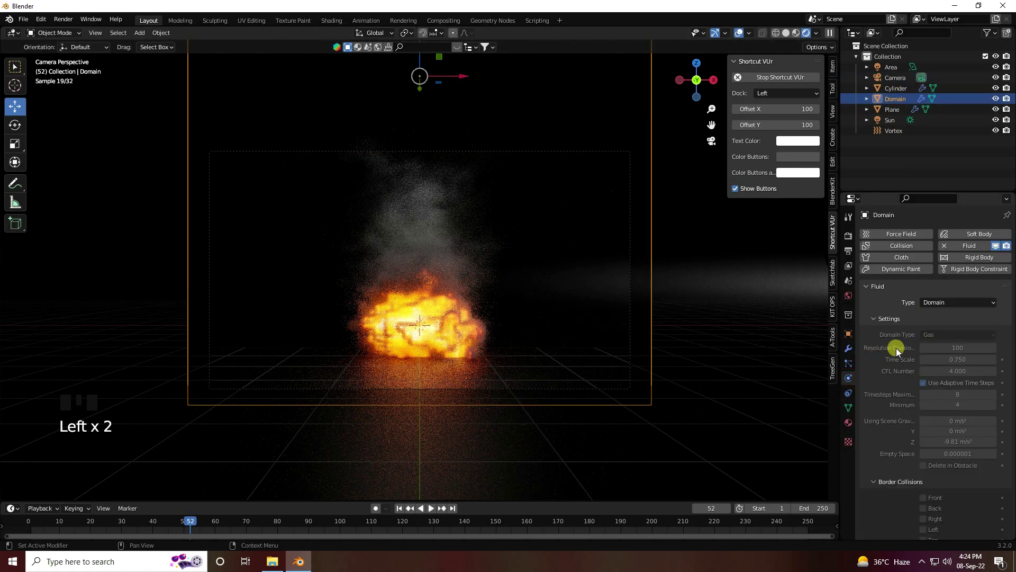